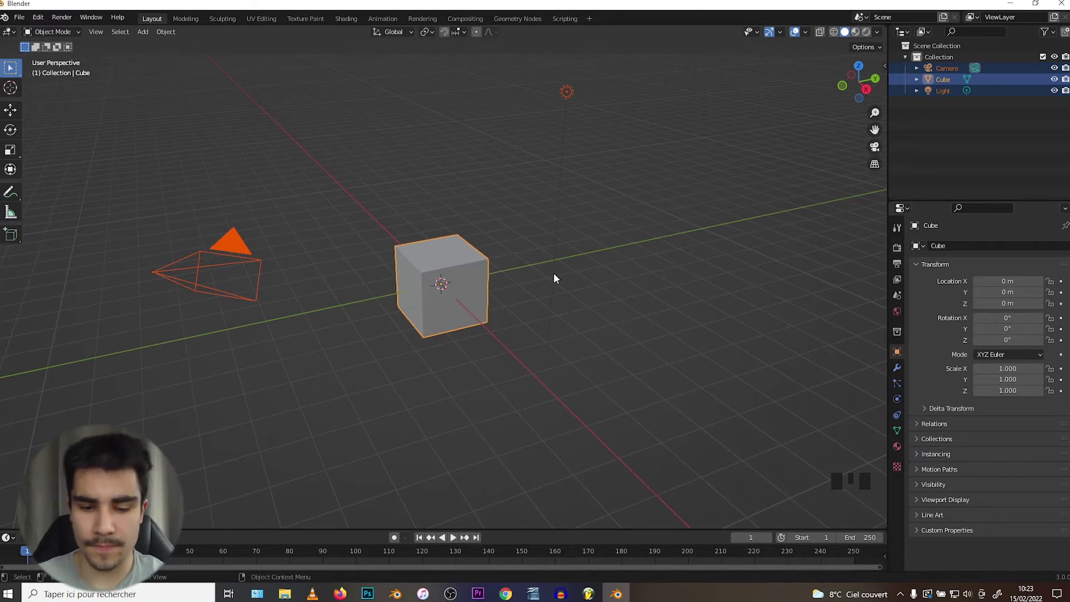
- Delete the default objects, add a UV Sphere, and split the workspace into two side-by-side areas
key("Delete")
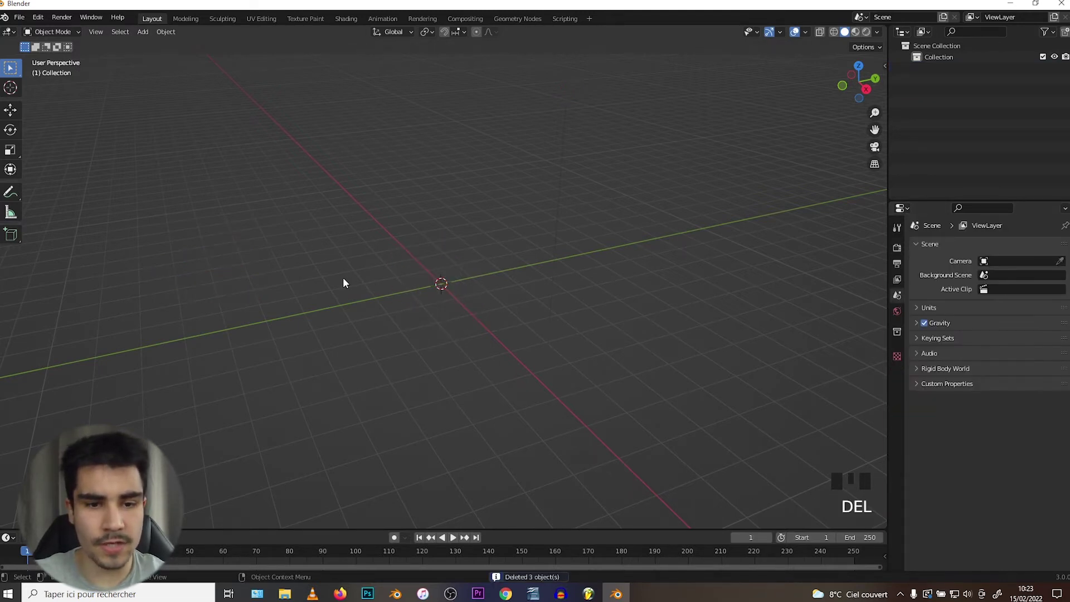
key("shift+a")
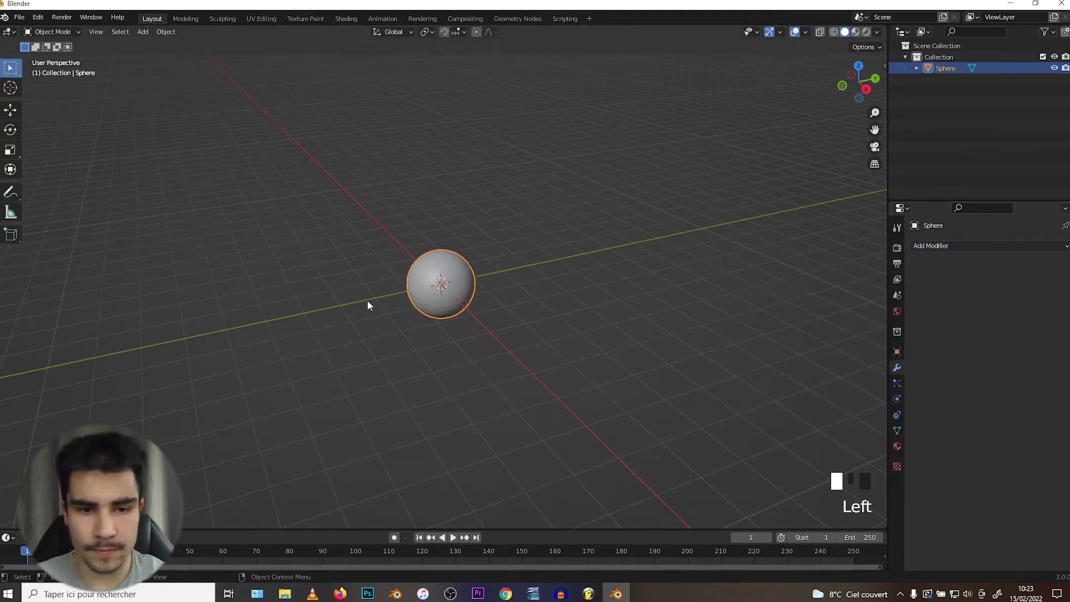
scroll("up", 3)
scroll("down", 3)
scroll("down", 3)
scroll("down", 3)
left_click_drag(885, 529, 647, 194)
- Switch the right-hand area to a Shader Editor beside the 3D view
key("n")
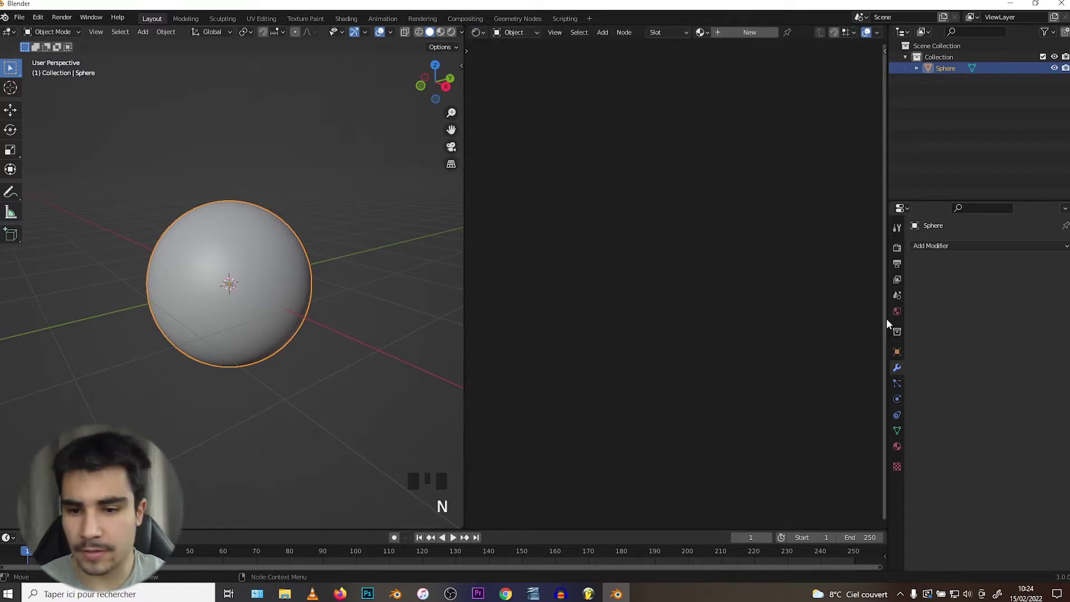
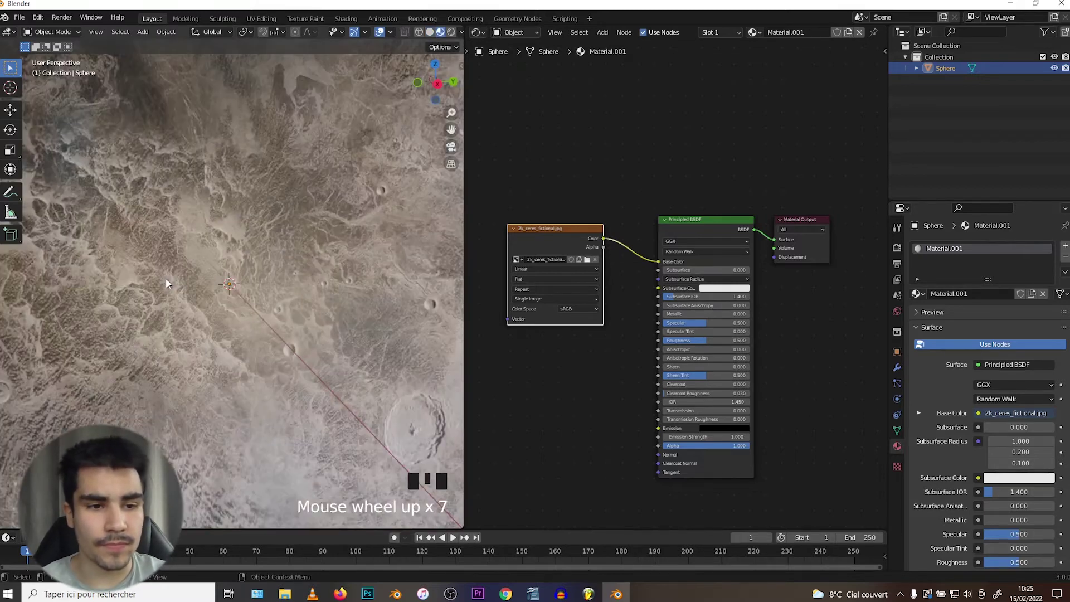
- Add a Sun light of strength 5 to illuminate the Ceres-textured sphere
scroll("down", 3)
scroll("up", 3)
scroll("down", 3)
left_click_drag(167, 277, 191, 285)
key("shift+a")
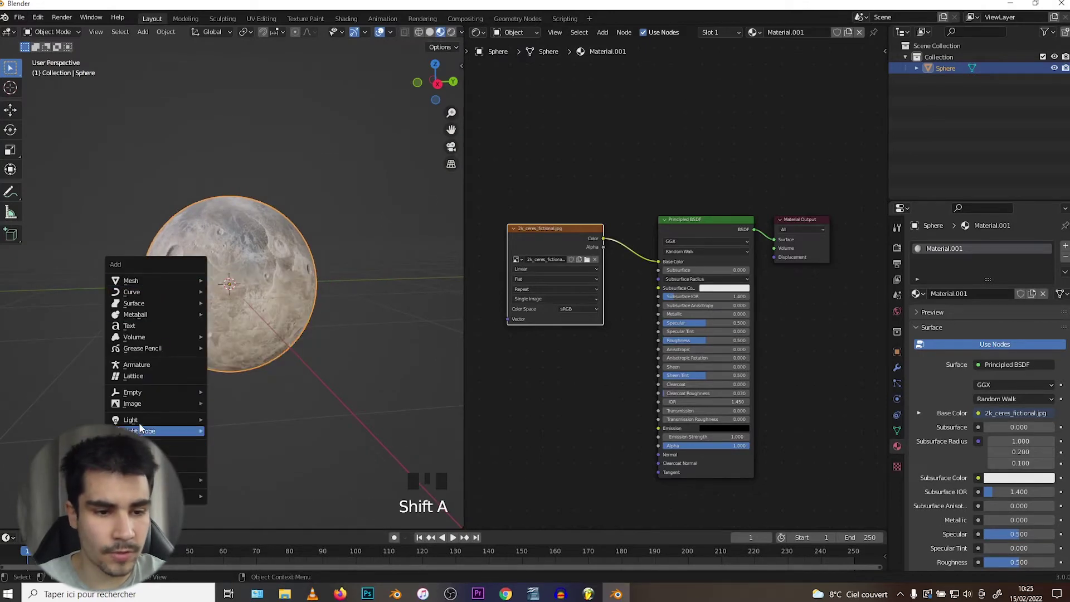
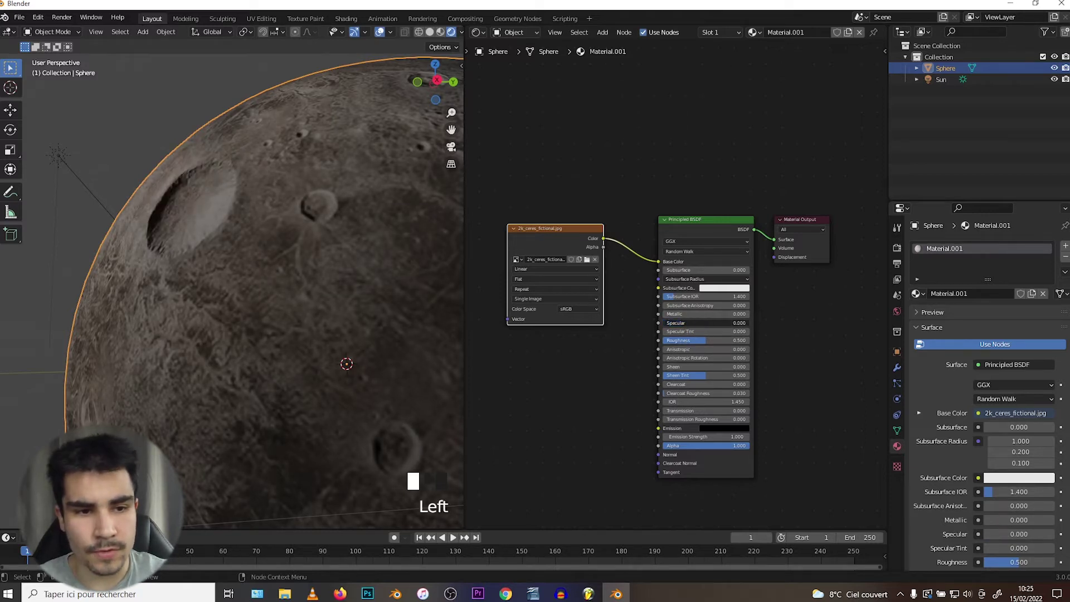
scroll("down", 3)
- Insert a Mix Shader on the link between the Principled BSDF and the Material Output
left_click_drag(155, 233, 192, 247)
scroll("up", 3)
left_click_drag(941, 88, 139, 267)
scroll("down", 3)
left_click_drag(193, 249, 214, 265)
left_click_drag(214, 265, 222, 274)
scroll("up", 3)
scroll("down", 3)
- Duplicate the Principled BSDF and Image Texture pair for the Mix Shader's second shader input
key("shift+a")
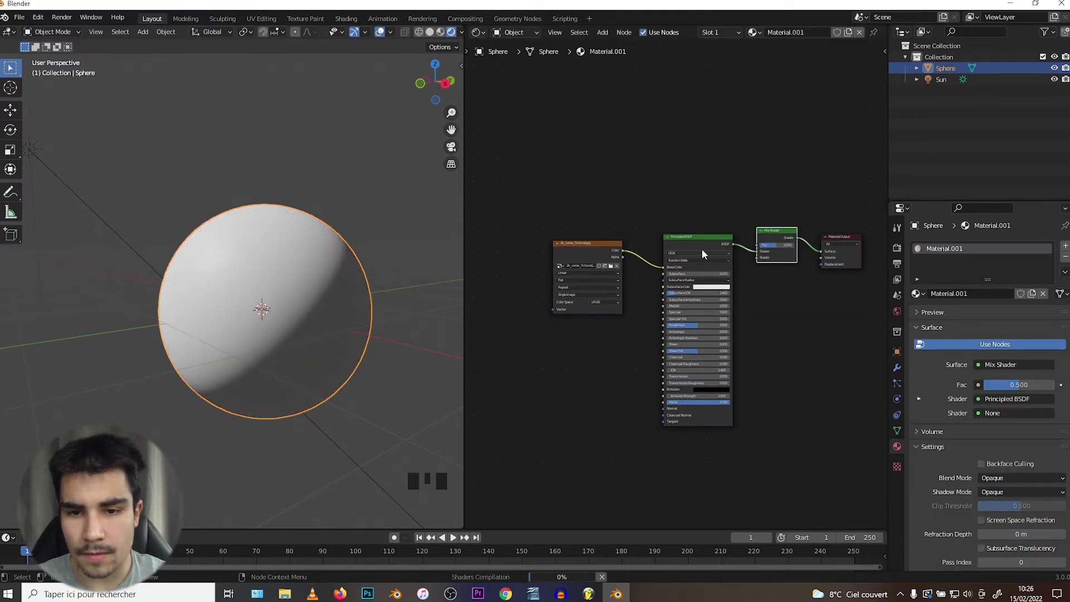
left_click(697, 247)
key("z")
key("shift+d")
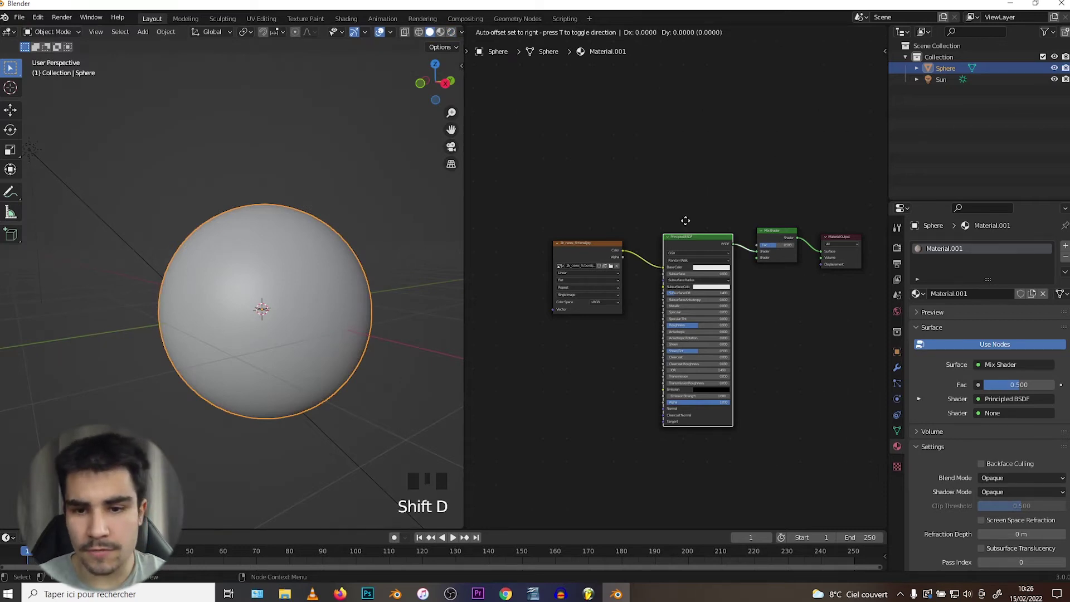
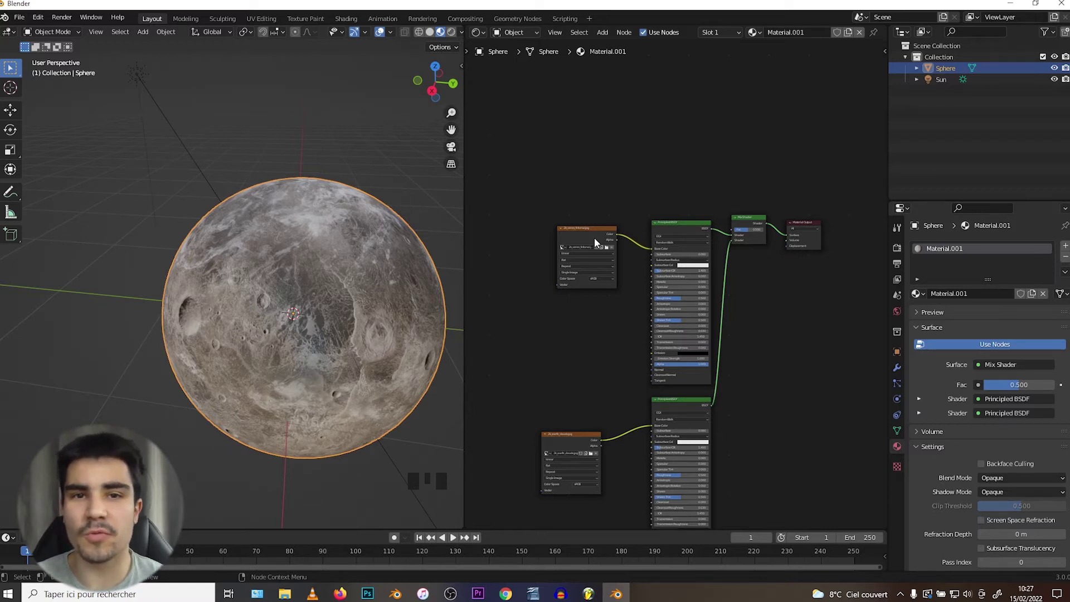
- Add a MixRGB node between the ceres Image Texture and the shader's Base Color
scroll("up", 3)
scroll("up", 3)
middle_click(593, 184)
key("shift+a")
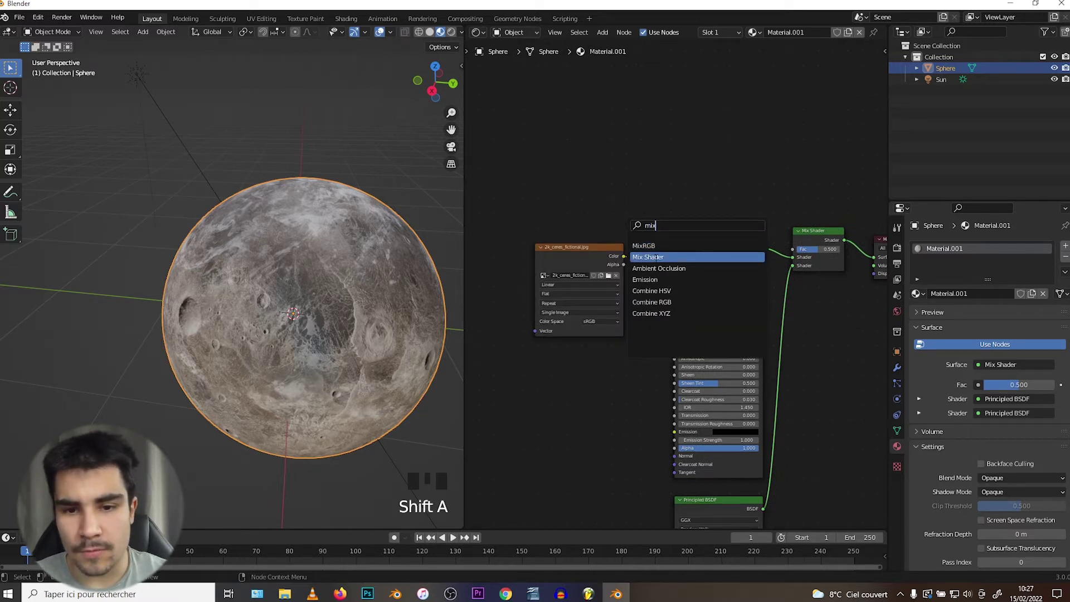
scroll("up", 3)
scroll("up", 3)
left_click_drag(691, 298, 265, 267)
left_click_drag(265, 266, 661, 236)
left_click_drag(661, 237, 661, 383)
- Set the colour mix to Darken with a magenta Color2 and Fac 0.567, tinting the sphere pink
left_click_drag(231, 345, 224, 351)
scroll("up", 3)
scroll("down", 3)
left_click_drag(225, 345, 712, 270)
left_click_drag(712, 271, 674, 276)
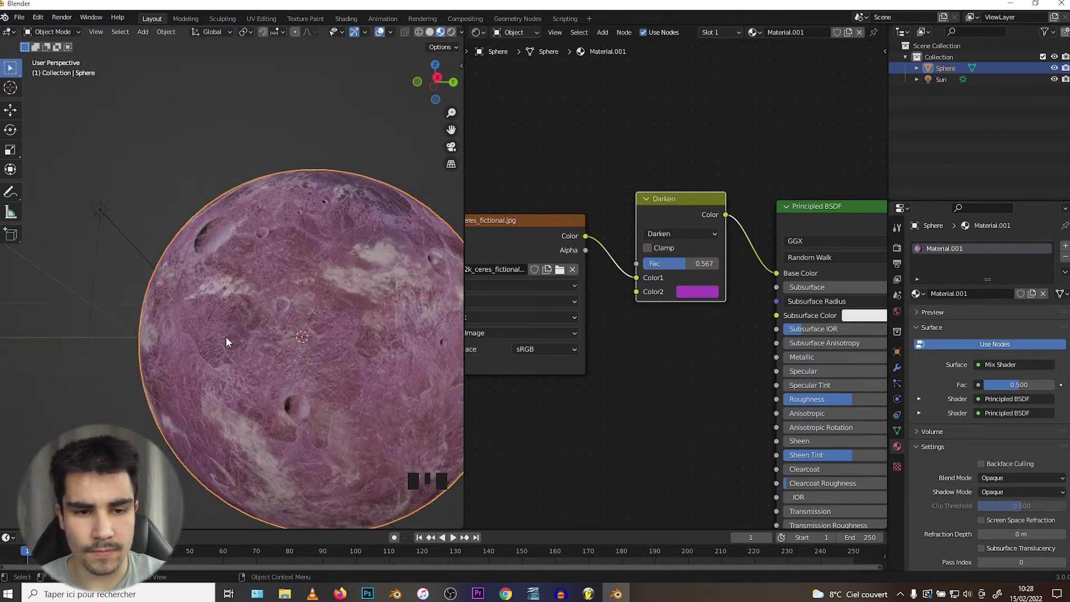
- Orbit the pink sphere and zoom the Shader Editor out to frame the whole node tree
left_click_drag(214, 299, 708, 297)
left_click_drag(708, 297, 623, 229)
scroll("down", 3)
left_click_drag(647, 237, 216, 292)
scroll("down", 3)
left_click_drag(248, 296, 921, 215)
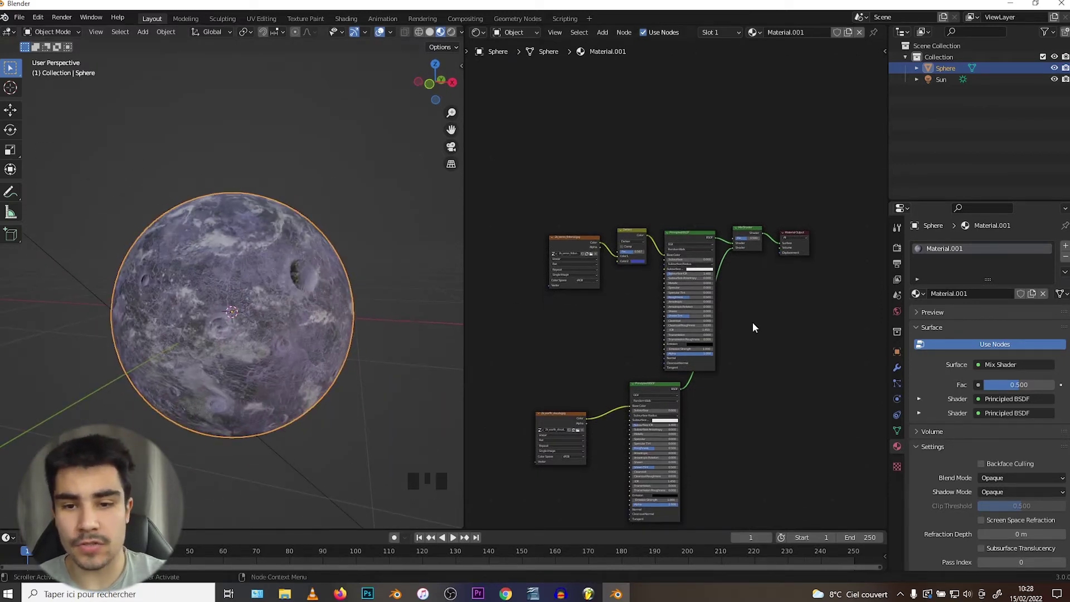
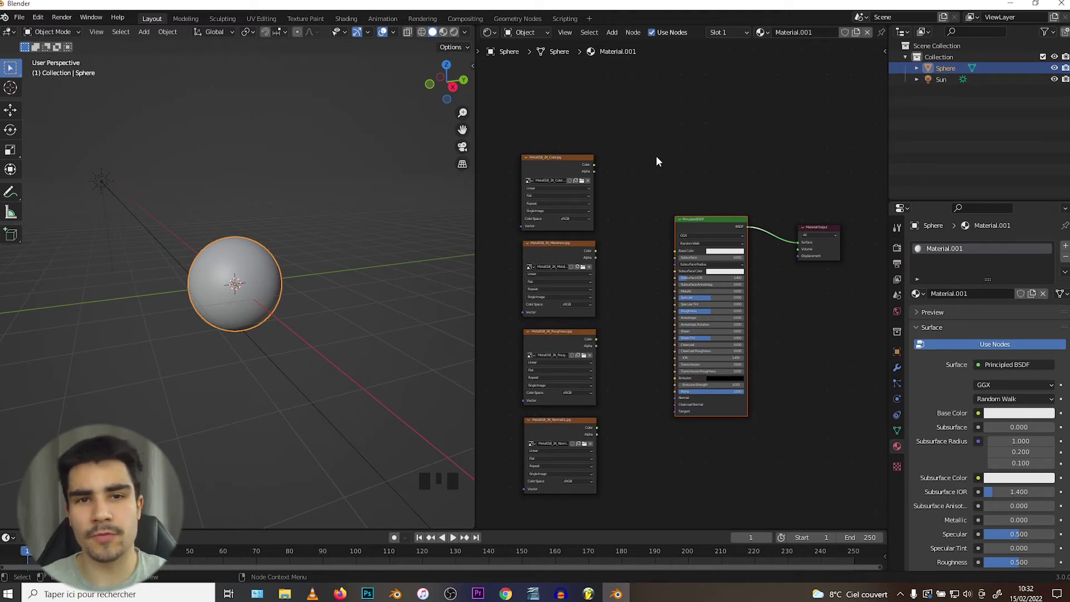
- Connect the Metal018 colour, metalness and roughness textures to the Principled BSDF inputs
scroll("up", 3)
middle_click(631, 257)
left_click(651, 242)
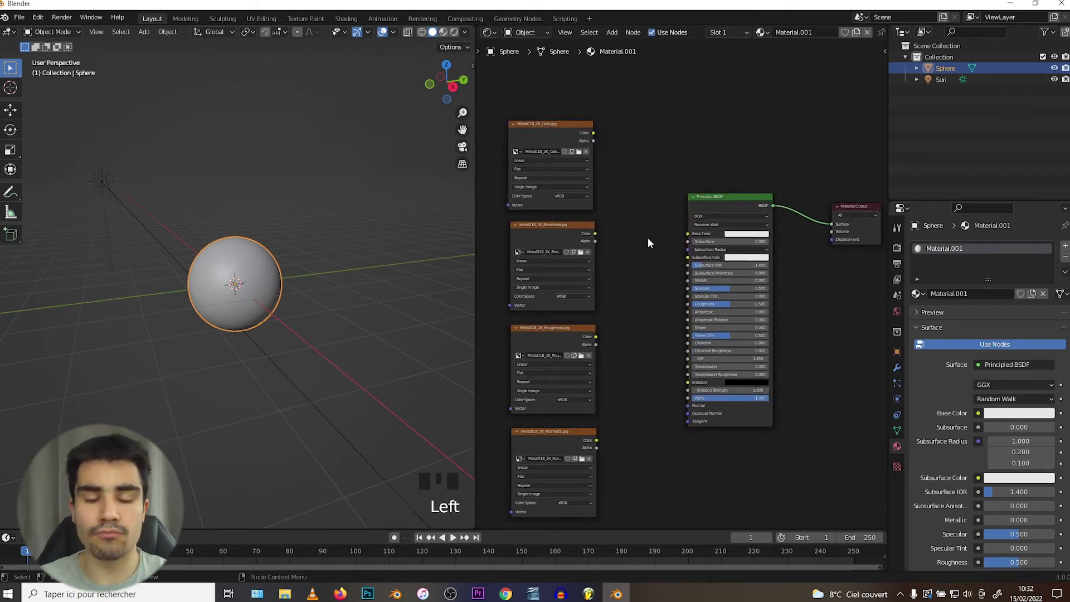
left_click_drag(652, 245, 593, 126)
left_click(593, 126)
left_click_drag(592, 227, 691, 278)
left_click_drag(599, 330, 626, 429)
- Route the Metal018 normal texture through a Normal Map node into the BSDF's Normal input
key("shift+a")
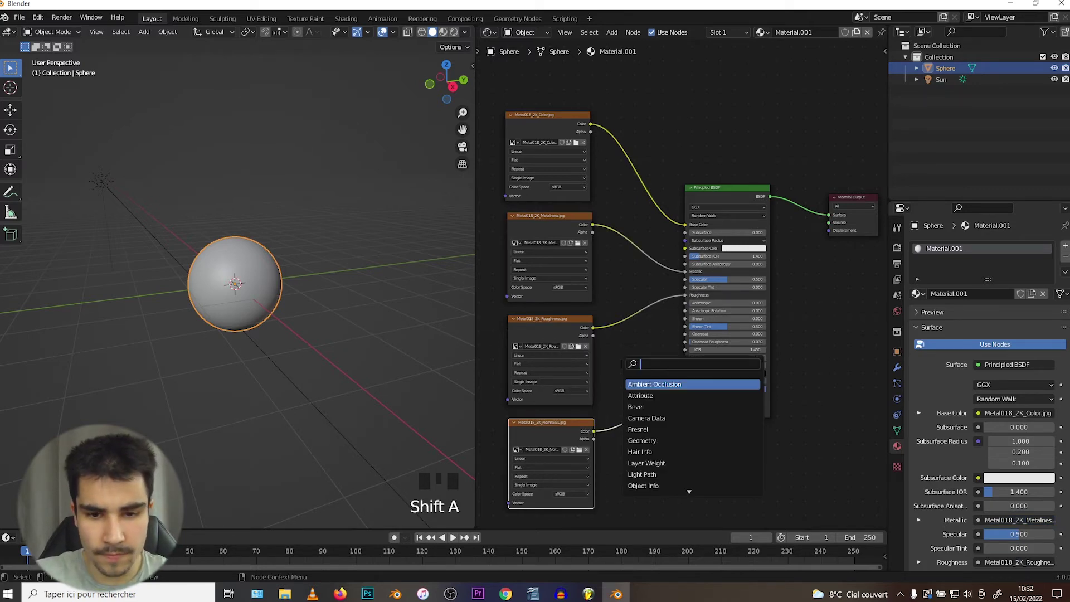
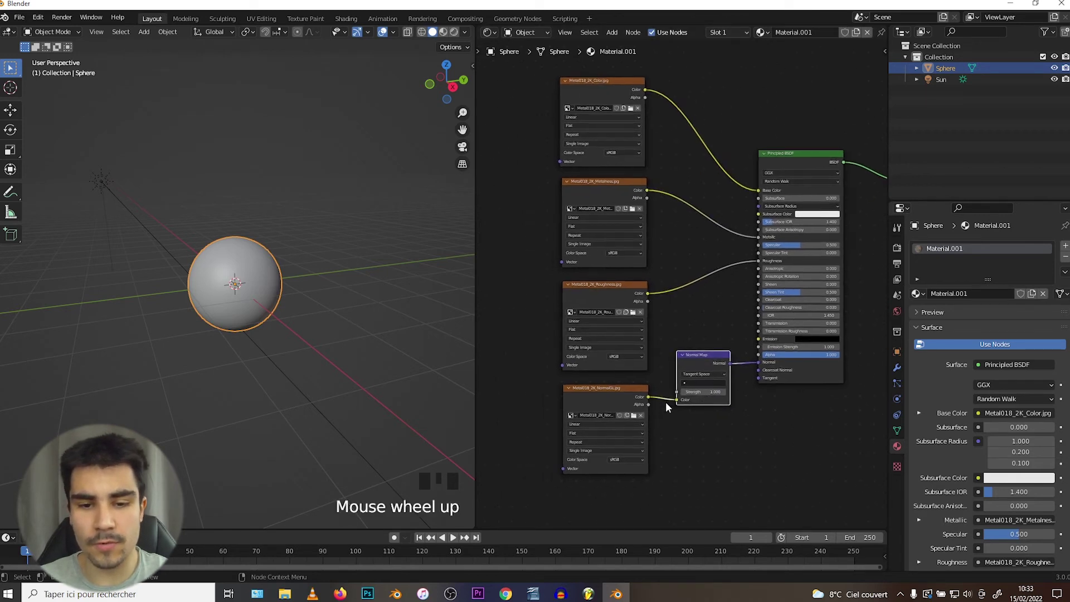
left_click_drag(605, 390, 646, 486)
left_click(646, 486)
scroll("down", 3)
left_click_drag(648, 470, 693, 323)
left_click_drag(692, 324, 634, 336)
scroll("down", 3)
left_click(598, 296)
key("shift+a")
- Add a Mapping node fed by a Texture Coordinate node's UV output, left of the textures
key("p")
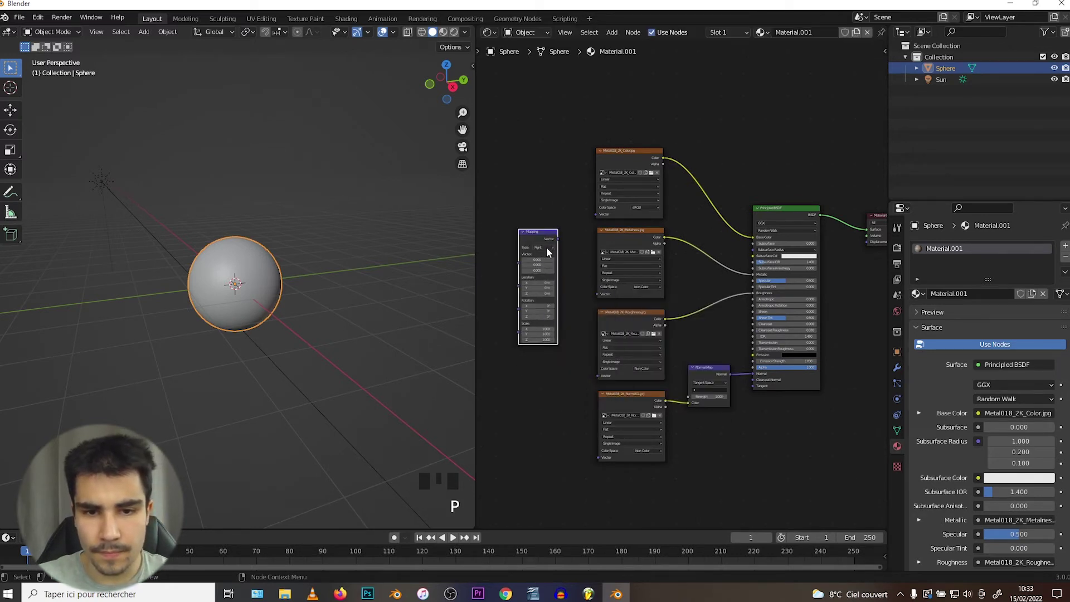
left_click(560, 245)
middle_click(561, 245)
scroll("down", 3)
key("shift+a")
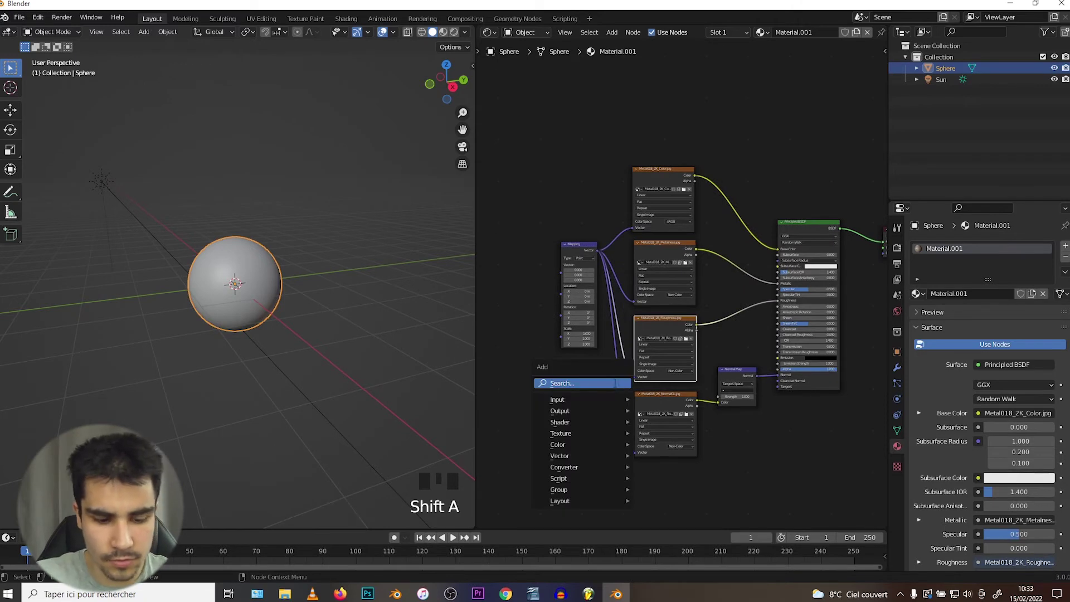
key("o")
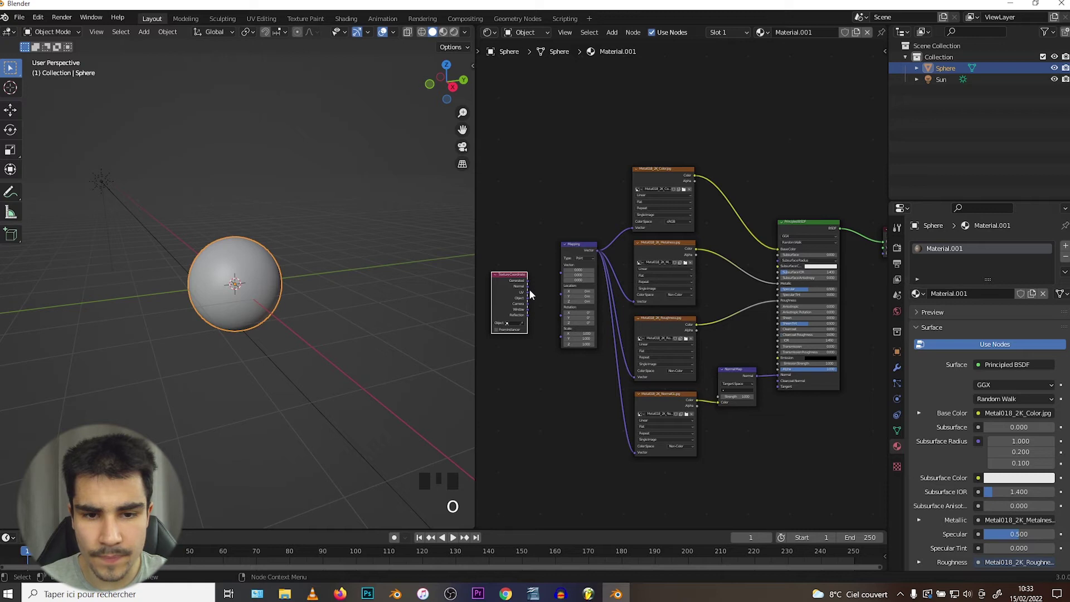
left_click_drag(531, 296, 608, 300)
- Feed the Mapping Vector into every Metal018 Image Texture and tidy the node layout
scroll("down", 3)
middle_click(679, 286)
scroll("down", 3)
left_click_drag(787, 297, 831, 293)
left_click(786, 295)
middle_click(819, 279)
scroll("down", 3)
left_click_drag(674, 265, 724, 245)
left_click_drag(724, 244, 584, 383)
key("shift+d")
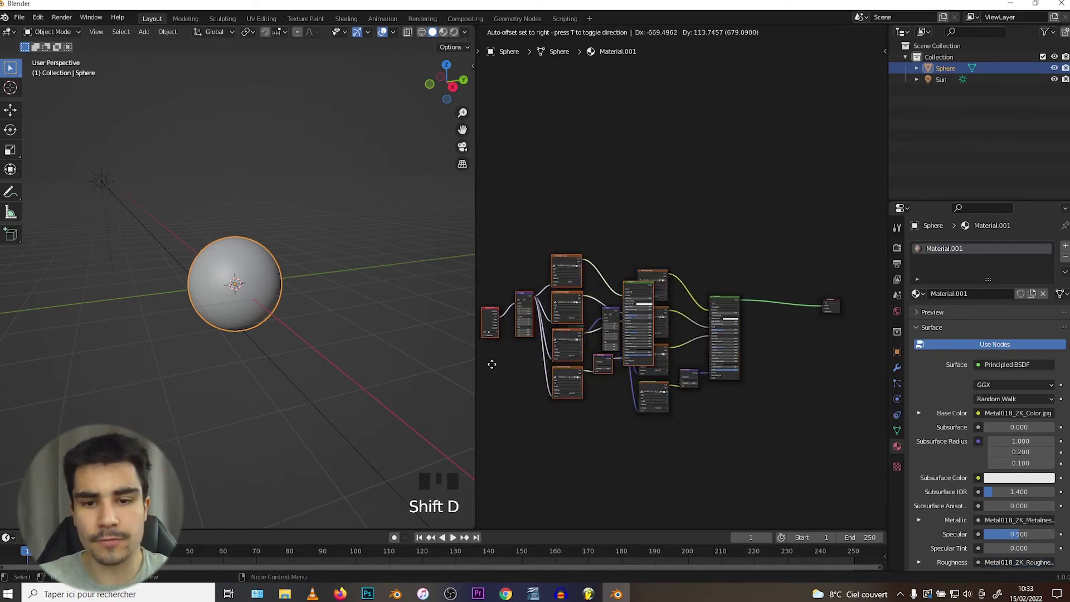
- Duplicate the Metal018 node setup and place a copy above the original
key("shift+d")
key("shift+d")
middle_click(577, 373)
left_click_drag(556, 308, 594, 318)
left_click_drag(593, 317, 647, 354)
left_click_drag(648, 354, 651, 326)
- Place a second copy below the original and delete the copies' image texture nodes
key("Delete")
left_click_drag(648, 86, 637, 199)
key("Delete")
middle_click(591, 216)
scroll("up", 3)
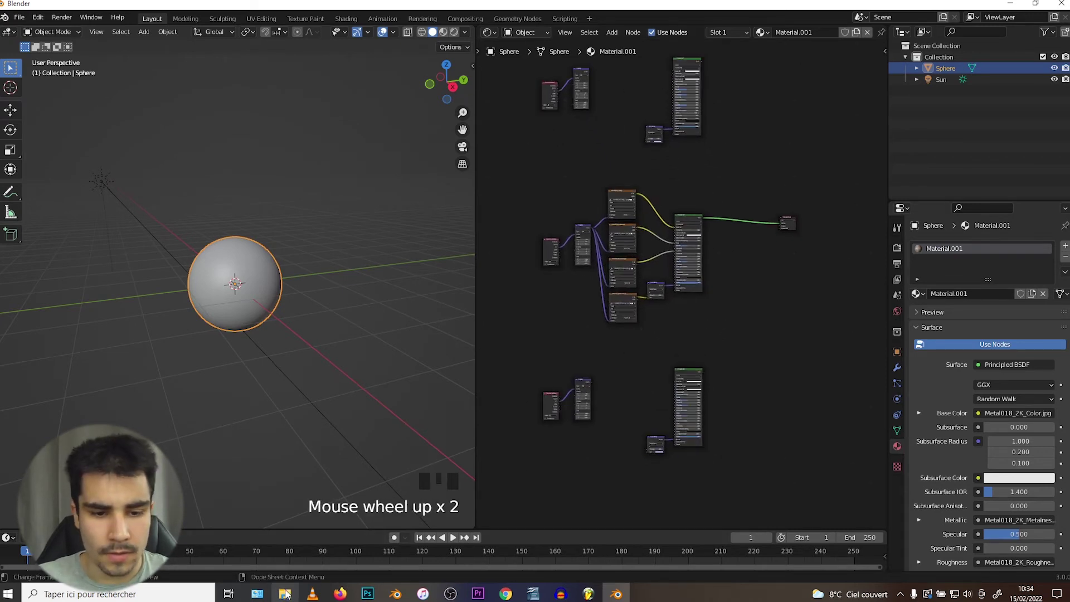
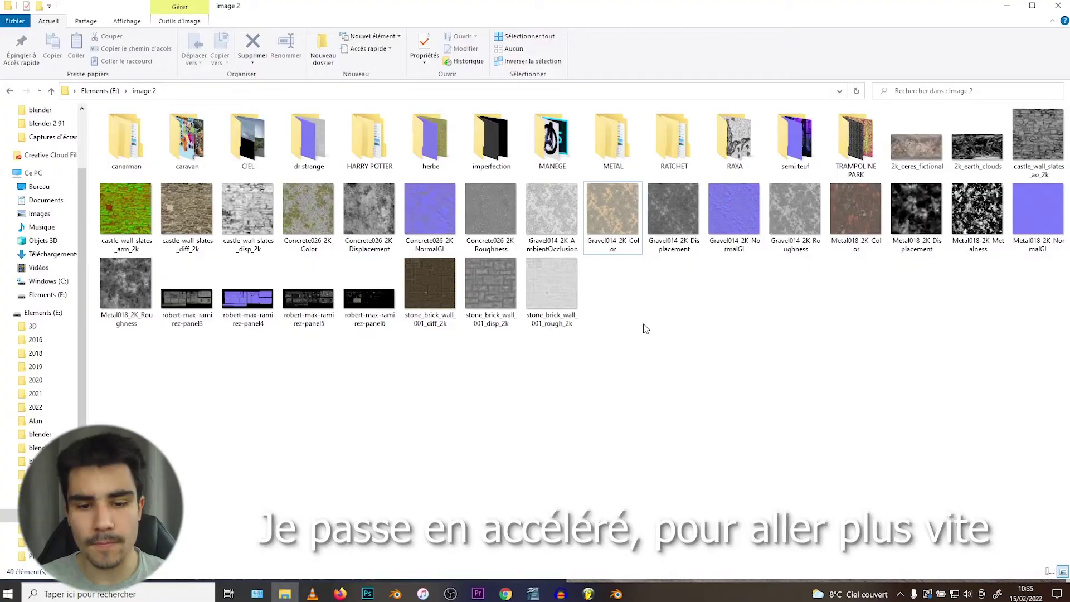
- Drop the Concrete026_2K images into the Shader Editor, the colour map feeding a copied Principled BSDF
scroll("down", 3)
left_click(581, 269)
middle_click(585, 277)
scroll("up", 3)
scroll("down", 3)
left_click(729, 321)
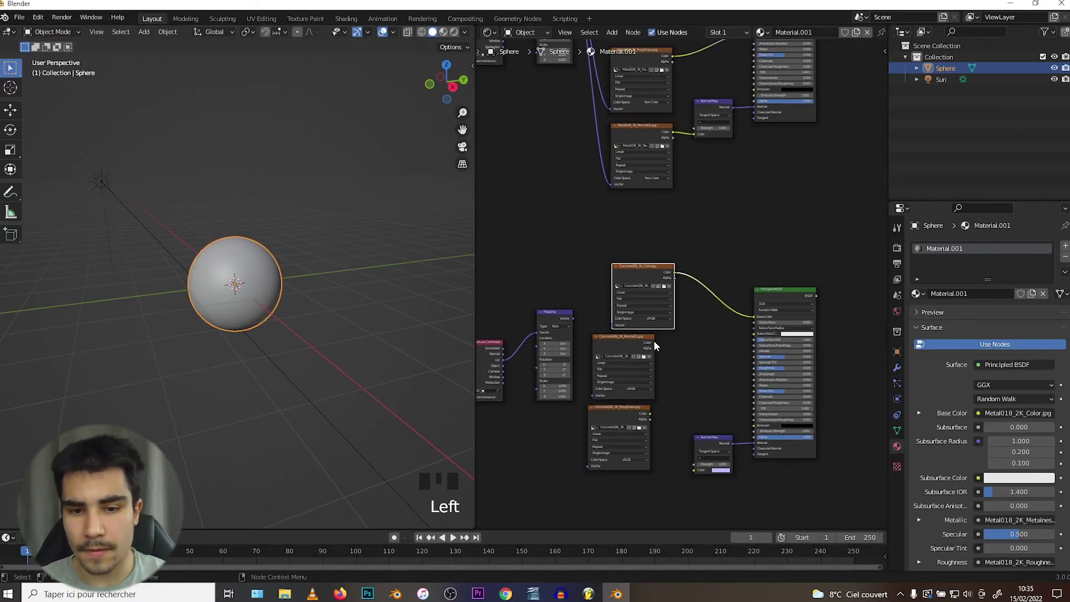
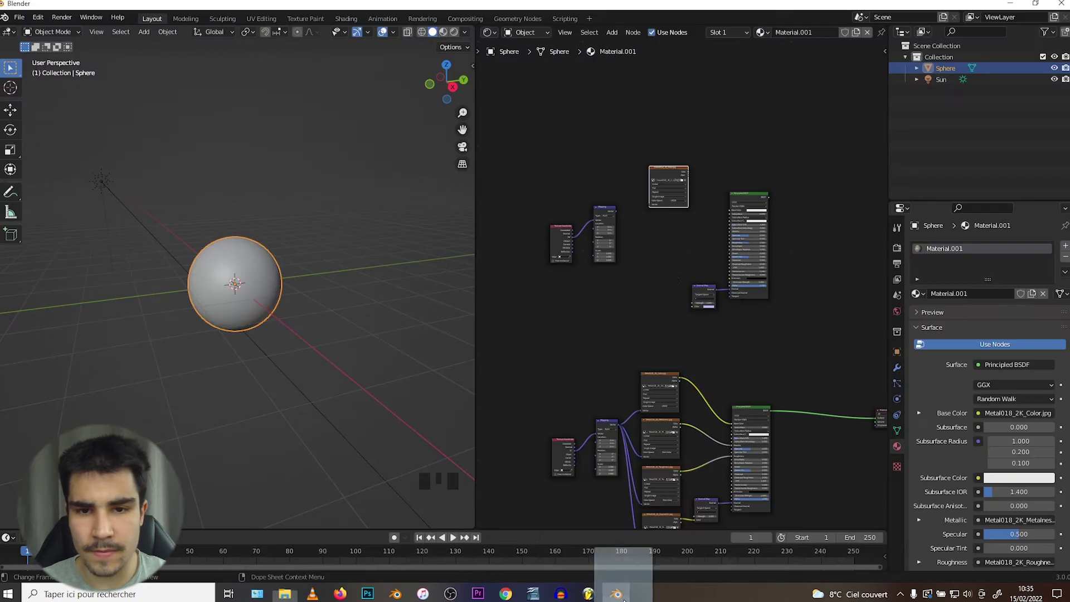
- Position the concrete texture node and wire it into its Principled BSDF shader
scroll("up", 3)
left_click_drag(688, 187, 681, 288)
left_click(608, 337)
left_click_drag(591, 185, 768, 159)
left_click_drag(769, 163, 674, 229)
scroll("down", 3)
middle_click(718, 155)
left_click_drag(678, 206, 749, 160)
scroll("down", 3)
scroll("up", 3)
middle_click(748, 239)
scroll("up", 3)
middle_click(676, 202)
scroll("up", 3)
- Add a Mix Shader and plug both Principled BSDFs into its Shader inputs, feeding Material Output
key("shift+a")
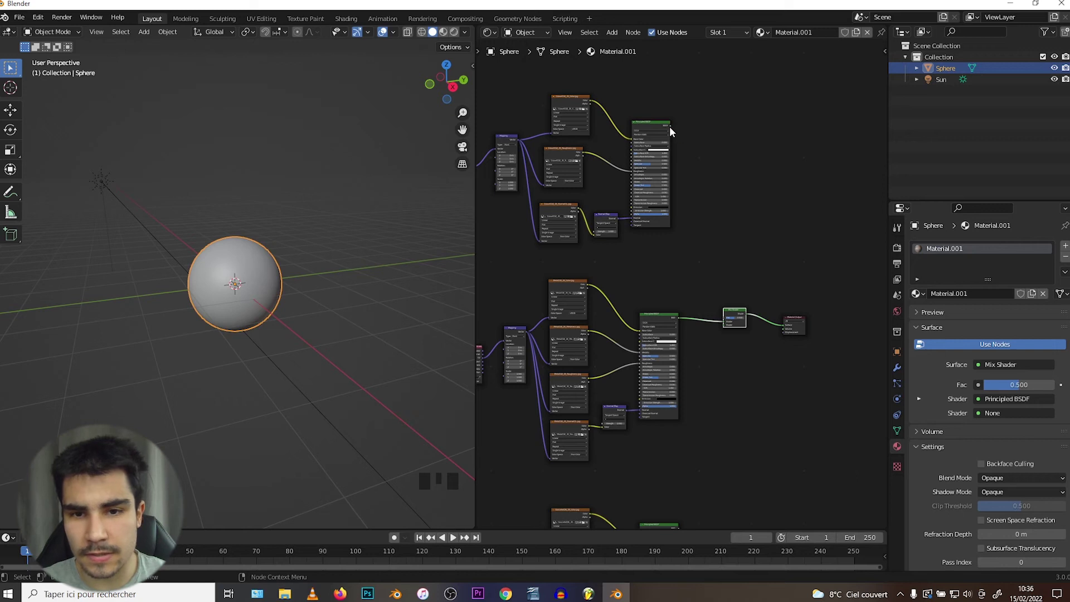
scroll("up", 3)
left_click_drag(733, 336, 727, 277)
left_click_drag(726, 277, 712, 299)
key("shift+a")
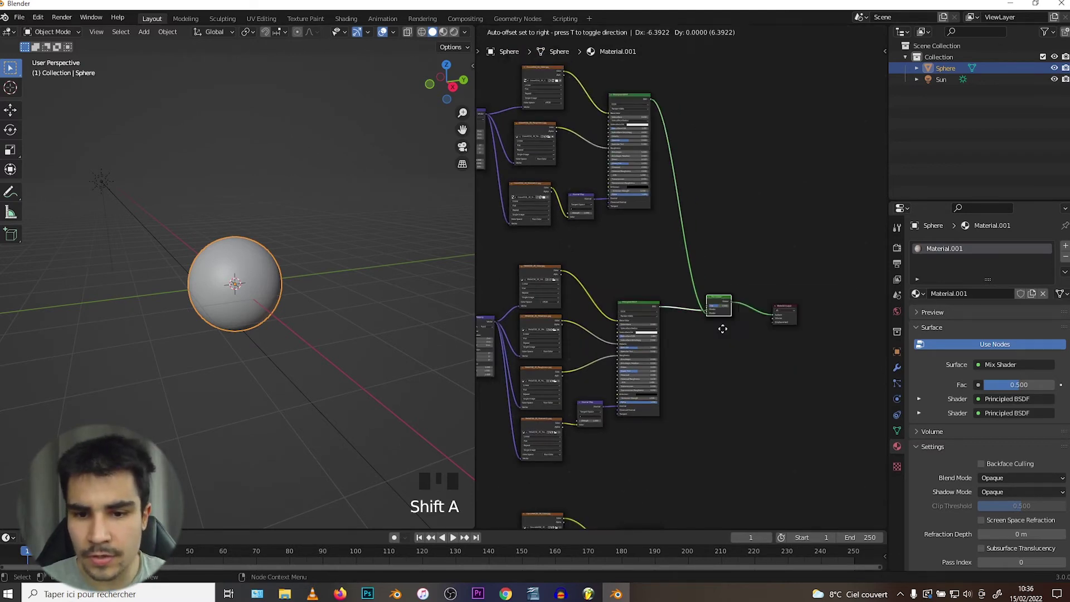
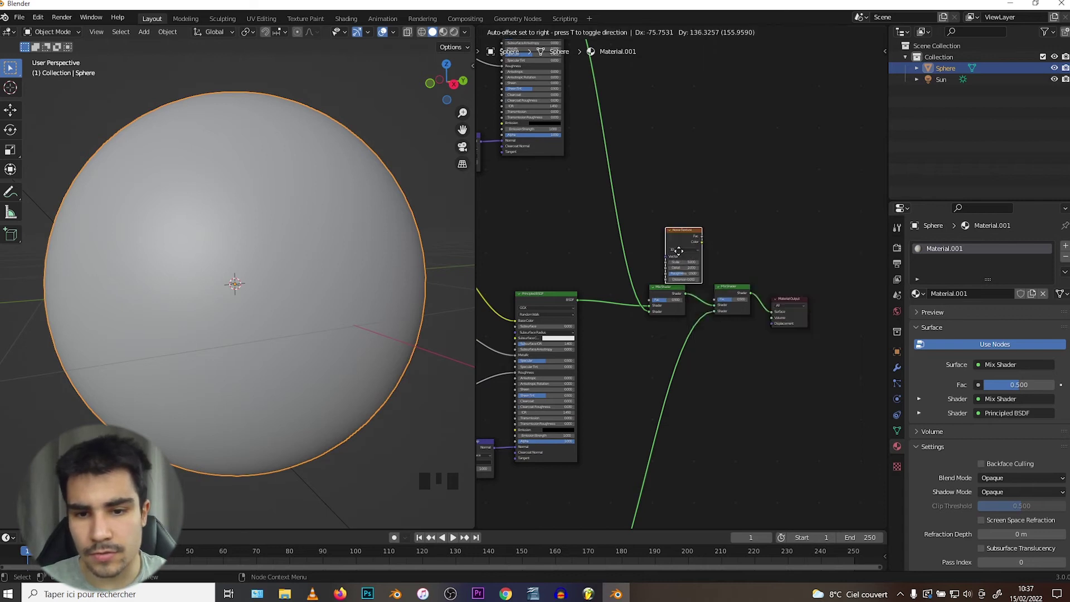
- Add a Noise Texture and ColorRamp mask into the Mix Shader Fac, black stop near 0.48
key("shift+a")
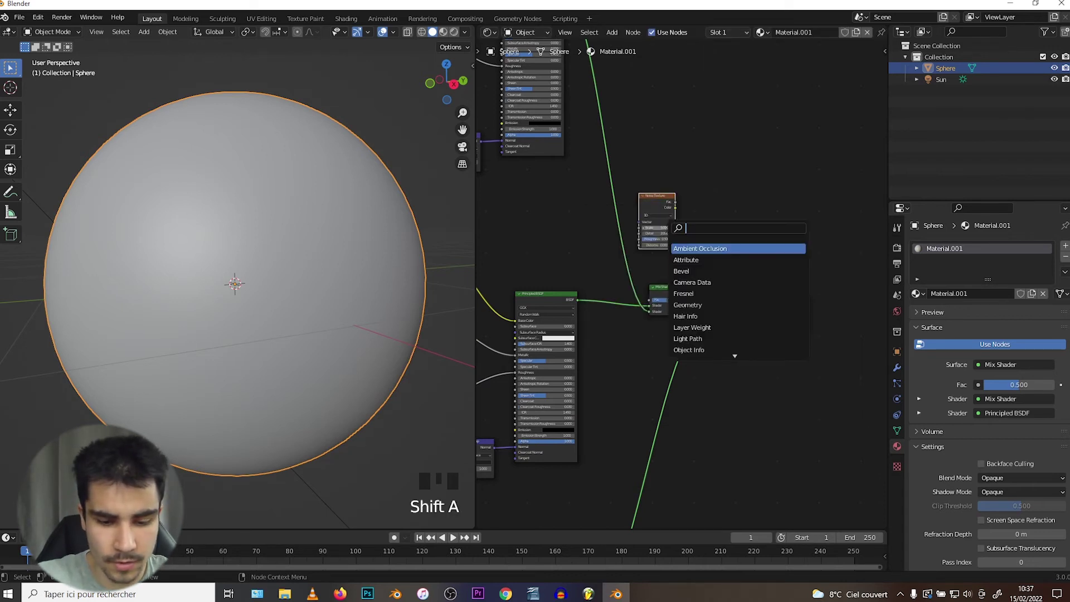
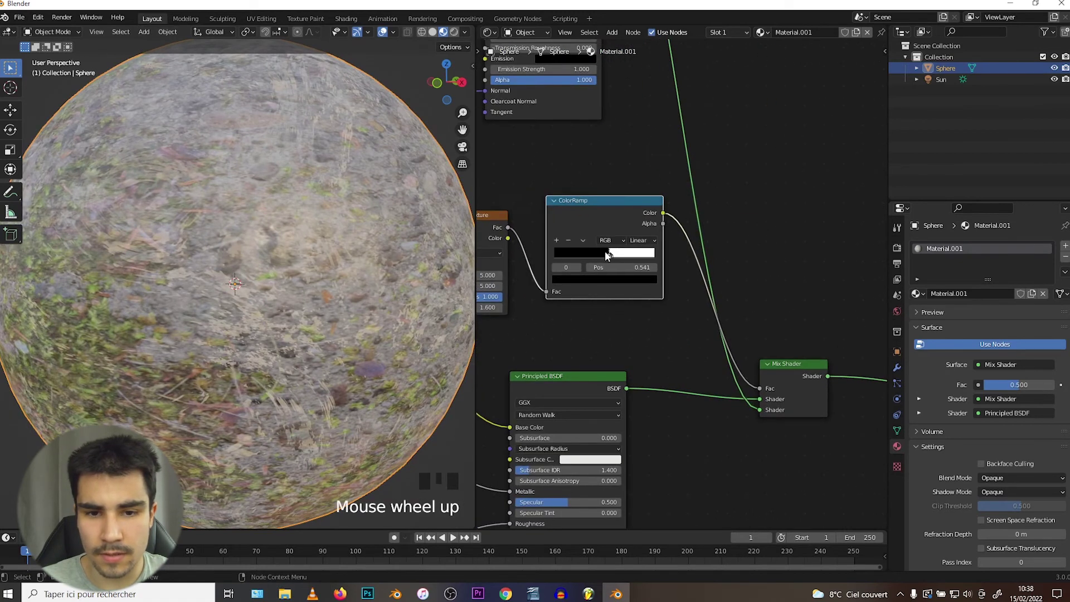
left_click_drag(615, 260, 298, 283)
left_click_drag(298, 283, 605, 257)
left_click(605, 258)
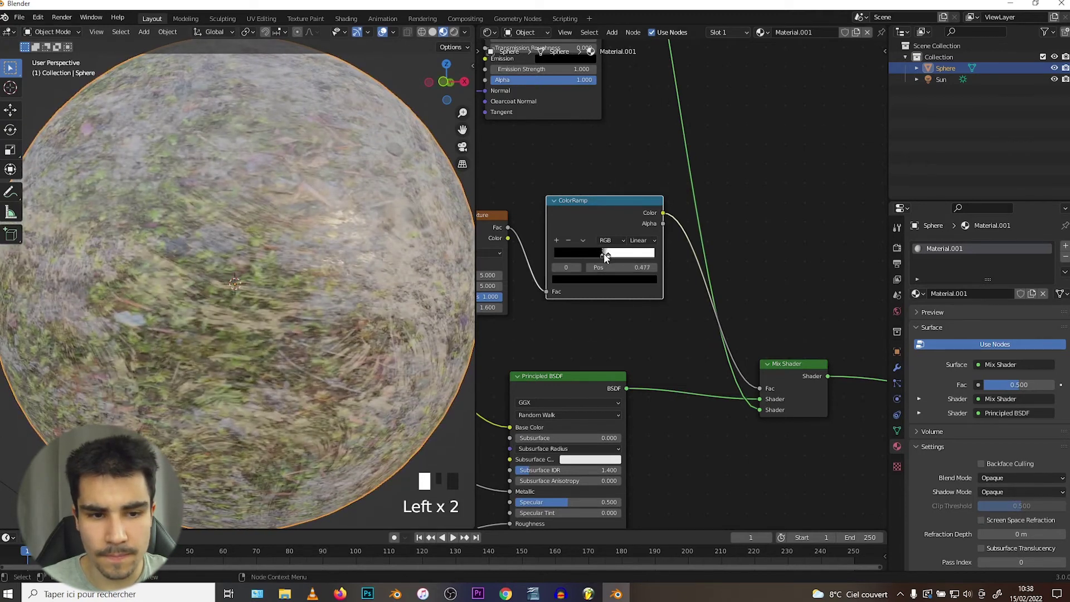
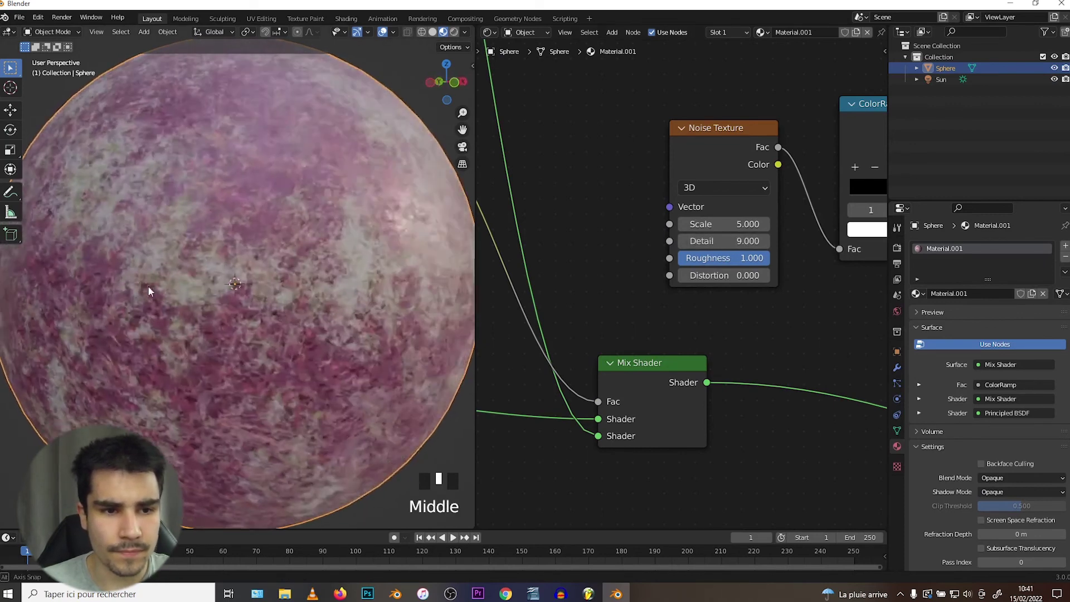
- Orbit around the mottled pink-and-grey sphere and switch the viewport to Solid shading
scroll("down", 3)
scroll("up", 3)
middle_click(132, 279)
scroll("down", 3)
scroll("up", 3)
left_click_drag(184, 270, 243, 272)
scroll("down", 3)
middle_click(217, 251)
scroll("down", 3)
key("z")
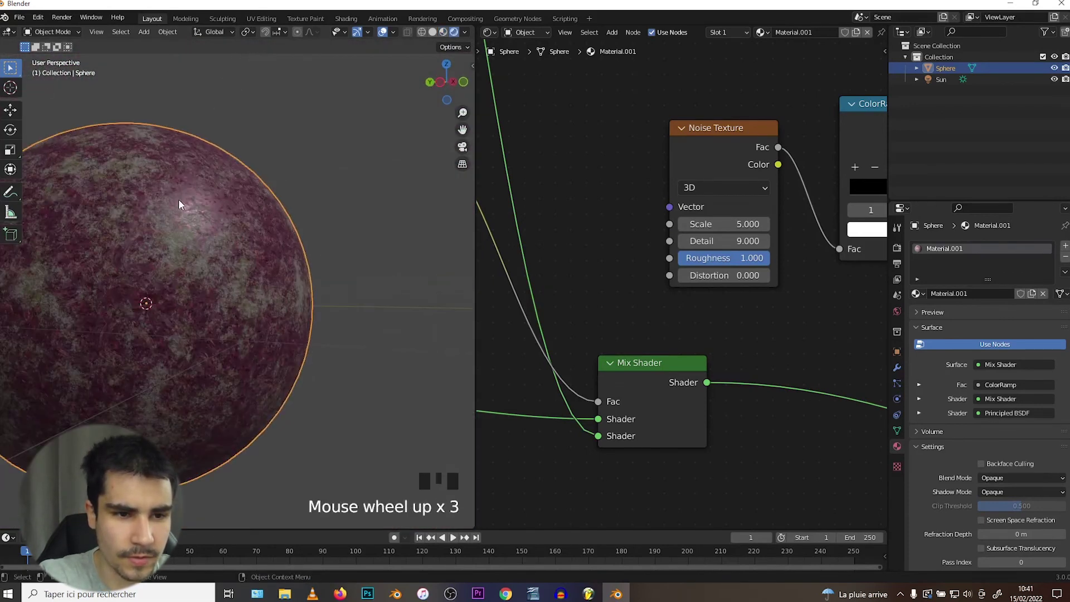
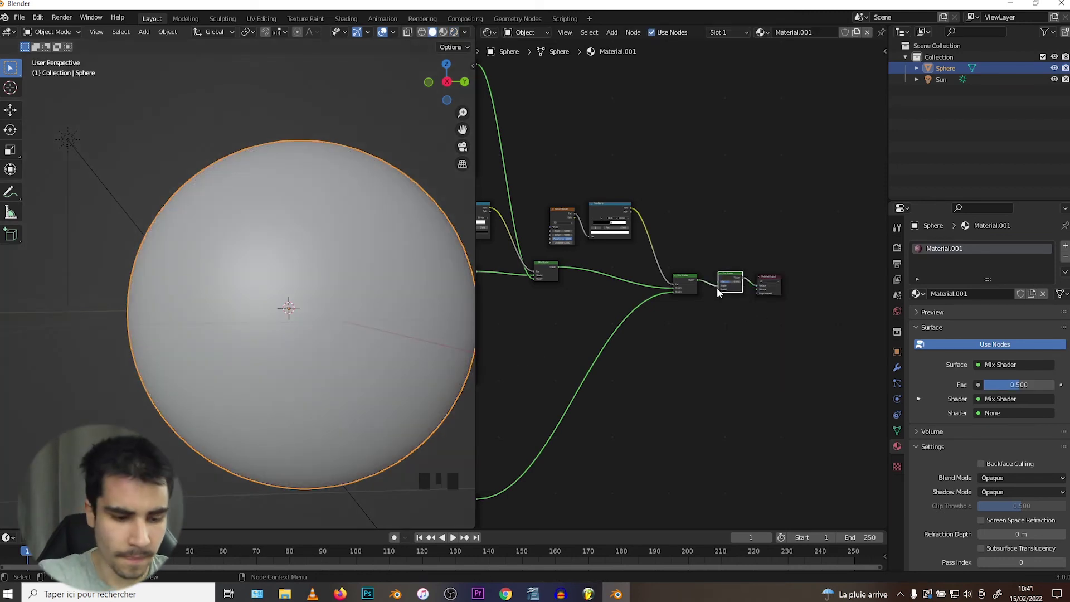
- Add an Emission shader and connect it into the second Mix Shader's empty slot
key("shift+a")
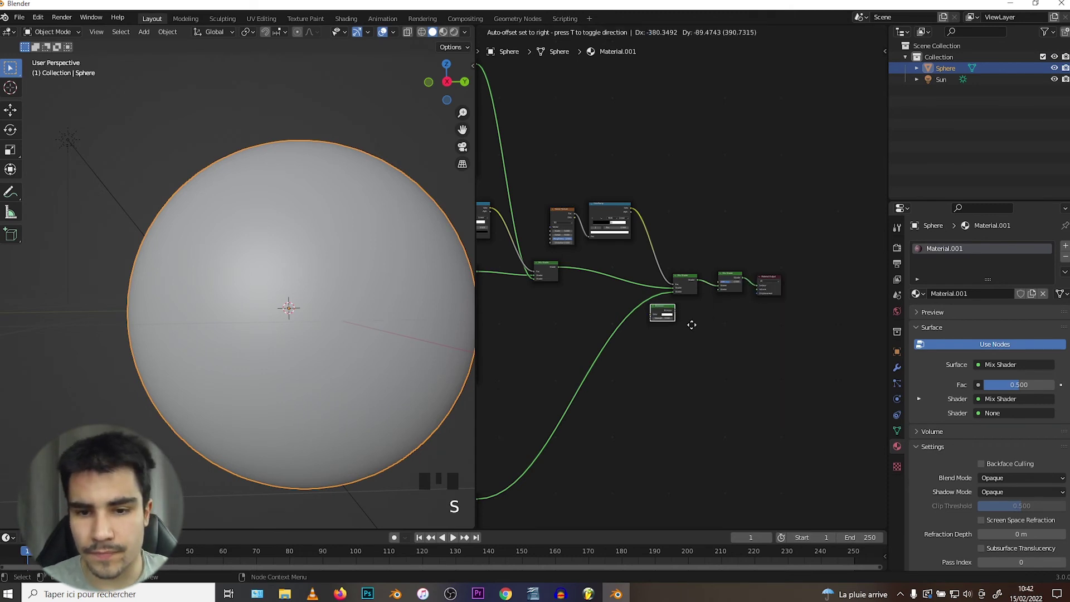
scroll("up", 3)
left_click_drag(726, 342, 699, 342)
scroll("down", 3)
left_click(696, 333)
- Add a ColorRamp and feed its Color into the Emission colour
key("shift+a")
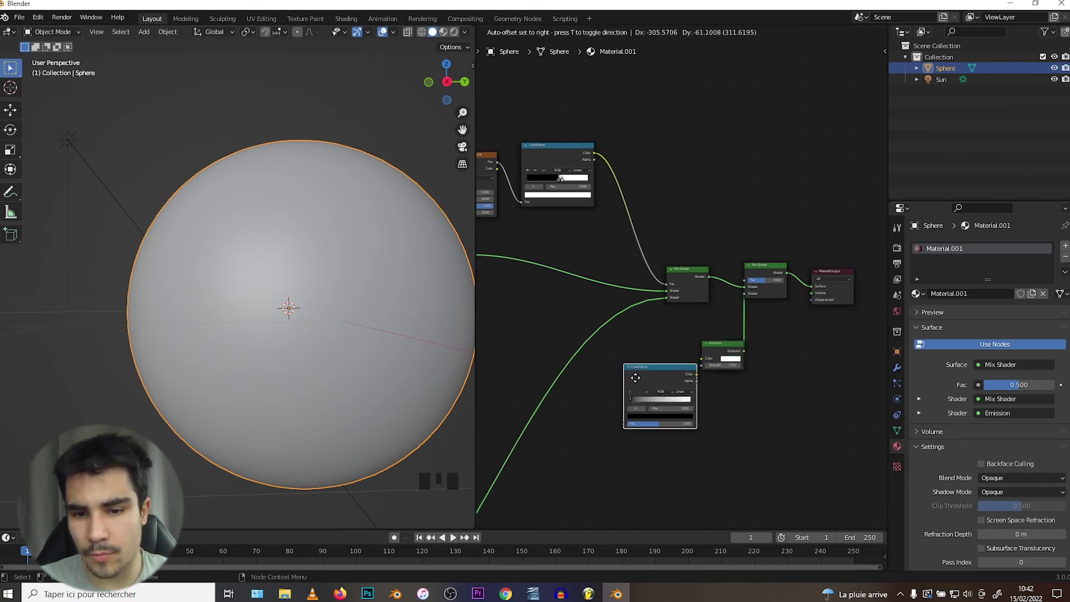
left_click_drag(679, 376, 664, 386)
- Add a Fresnel node driving the ramp Fac and slide the pink stop to about 0.486
key("shift+a")
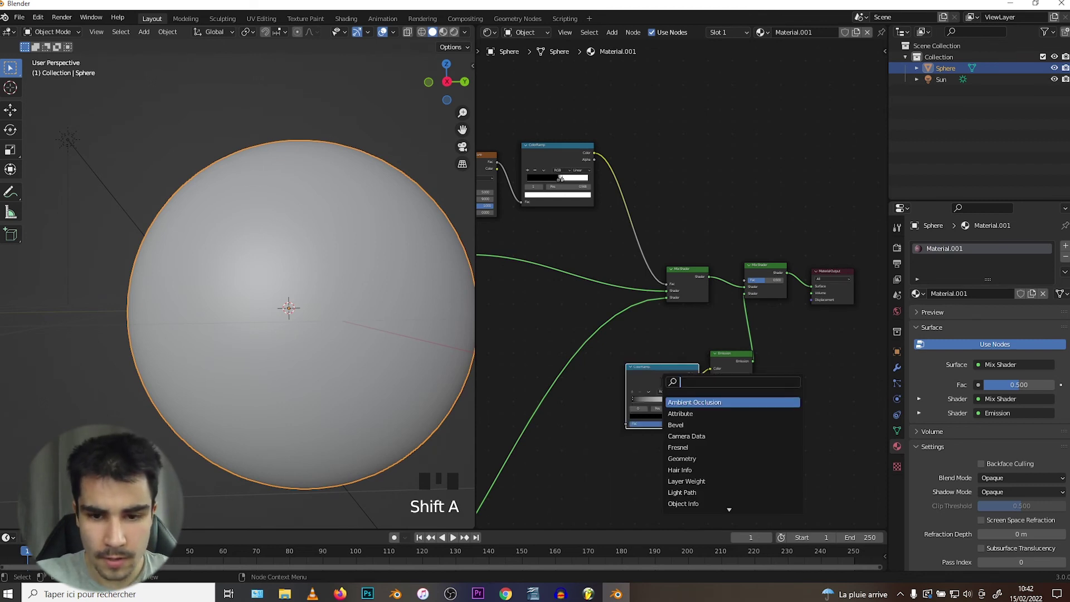
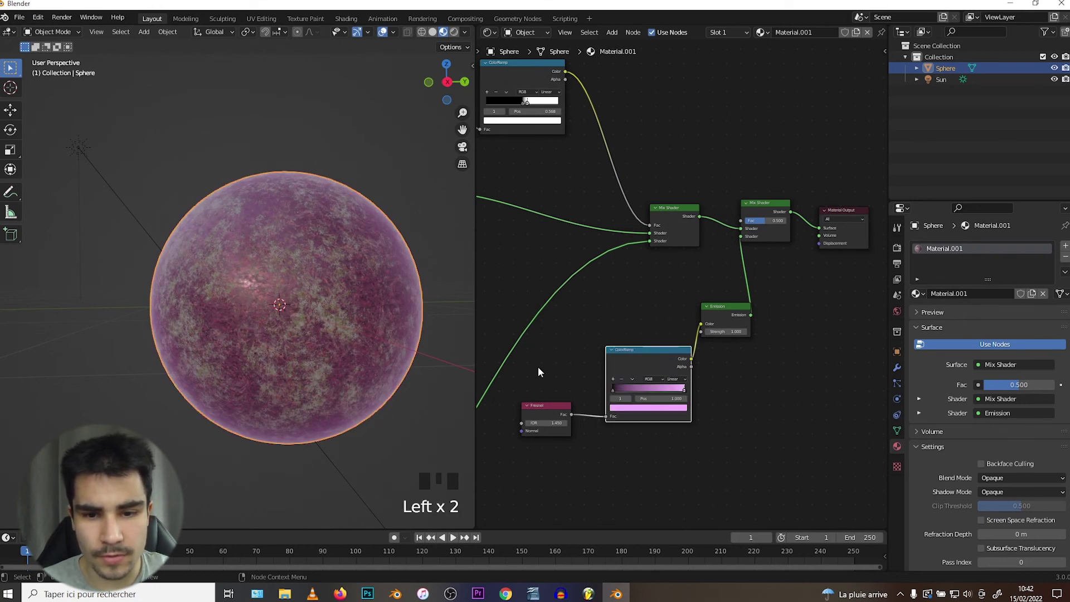
middle_click(595, 392)
scroll("down", 3)
scroll("up", 3)
left_click_drag(611, 366, 646, 368)
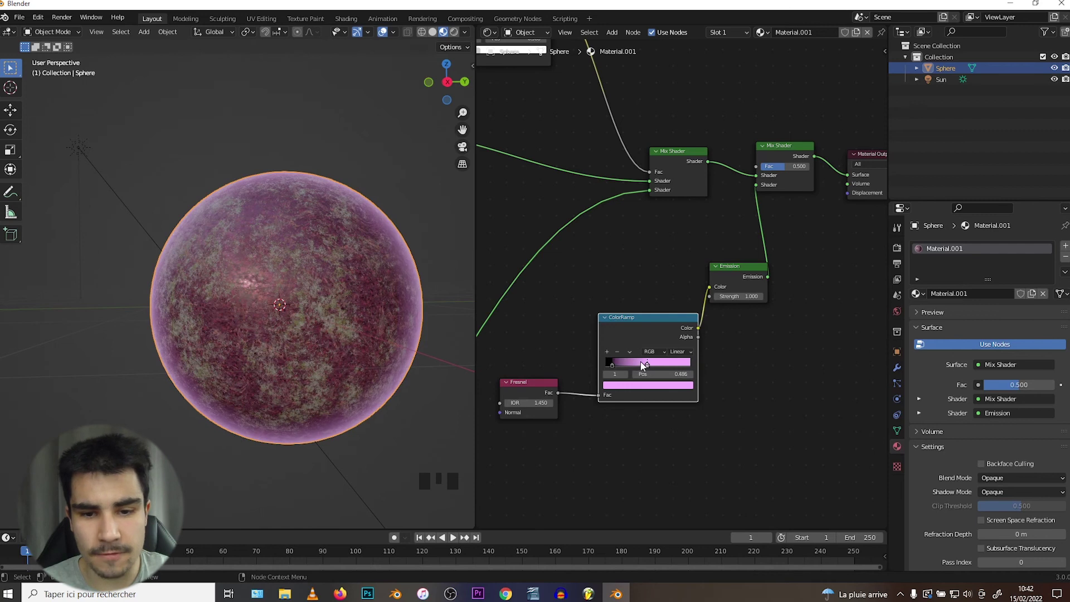
- Briefly cut and reconnect the Fresnel link to compare the pink rim glow
left_click(602, 398)
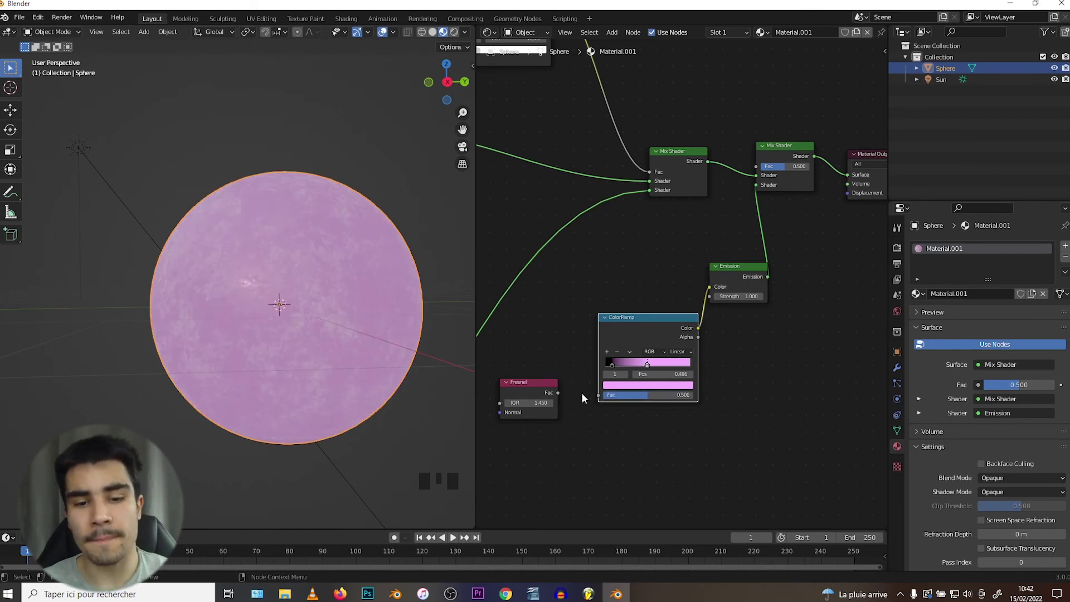
left_click(561, 398)
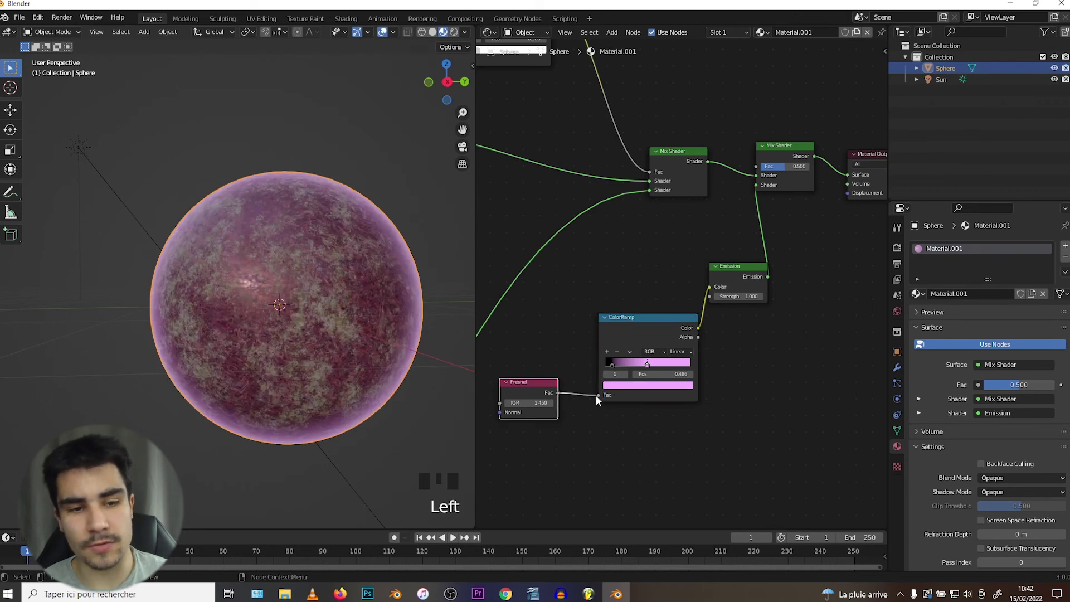
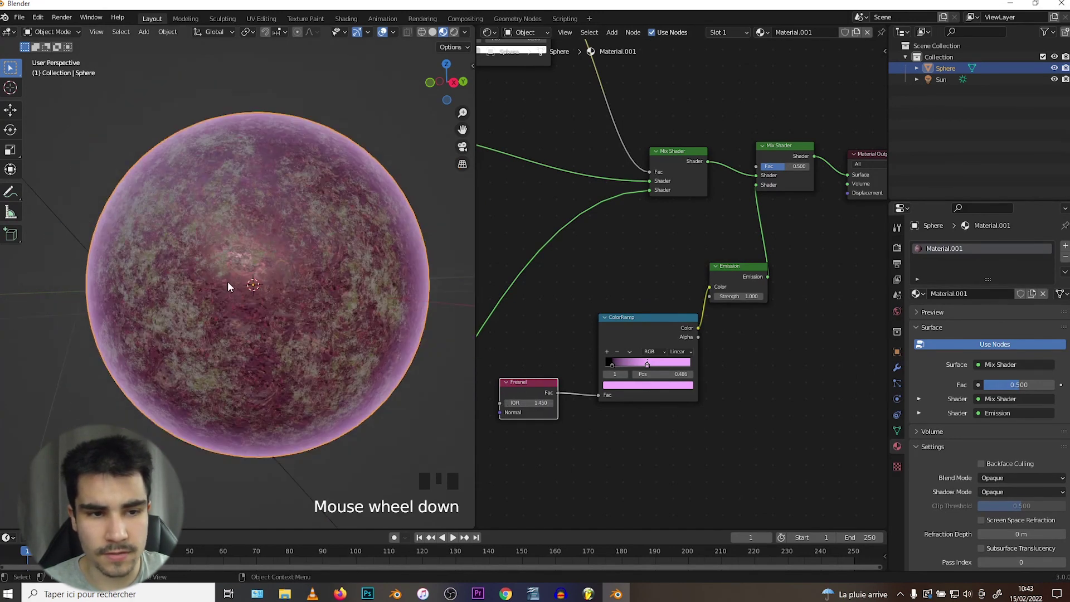
- Move the pink ColorRamp stop to position 1.0 for a thin rim glow
left_click_drag(657, 366, 647, 363)
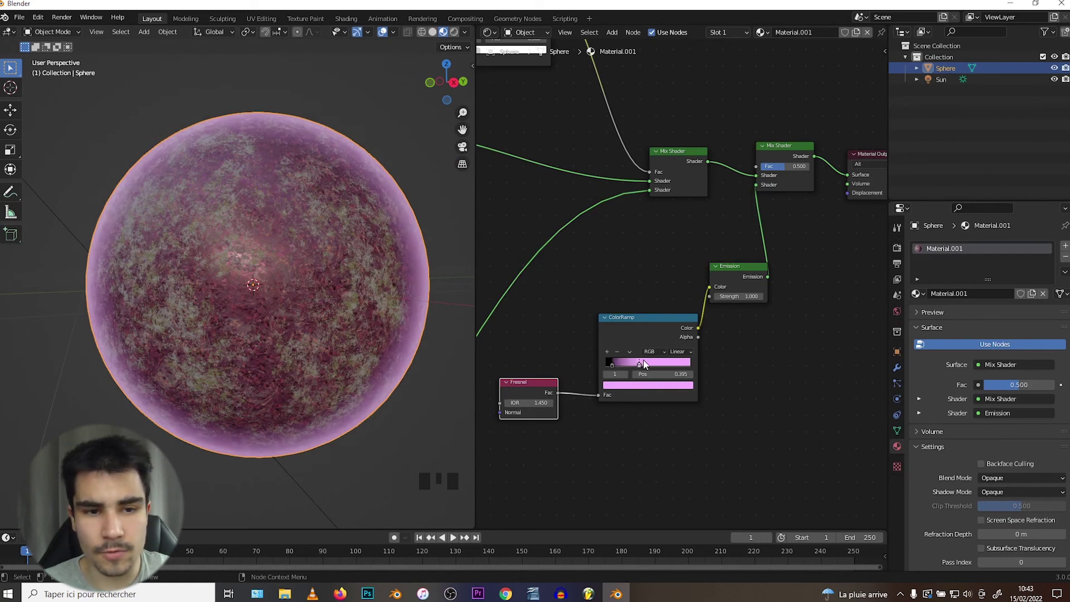
left_click_drag(135, 269, 144, 272)
key("a")
key("a")
key("z")
- Orbit around the sphere to inspect the thin pink edge and enlarge the 3D view
left_click_drag(176, 249, 647, 368)
left_click_drag(647, 369, 287, 294)
scroll("up", 3)
left_click_drag(285, 294, 477, 523)
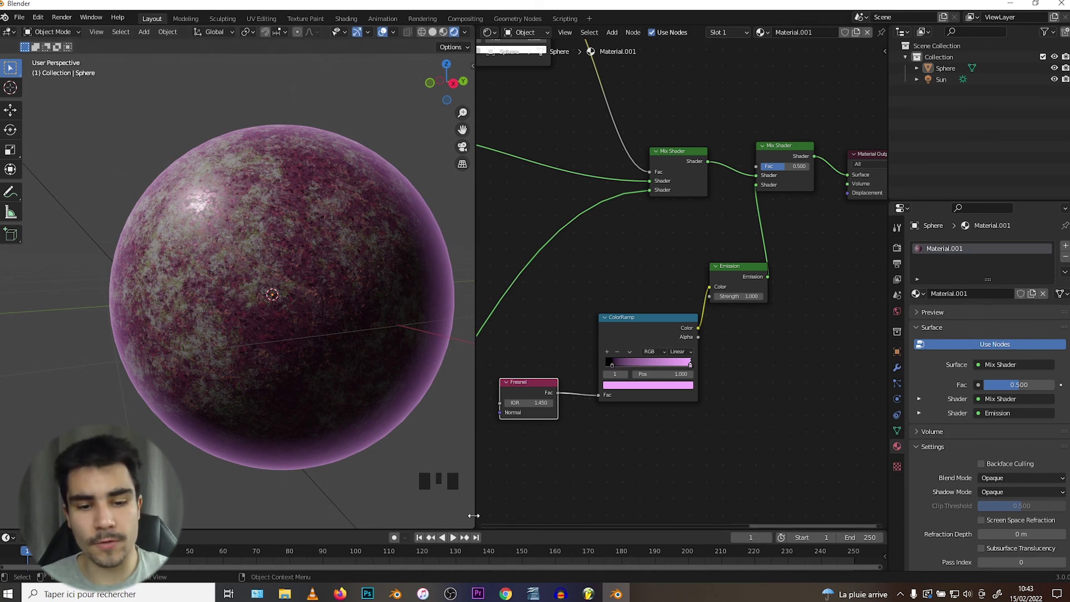